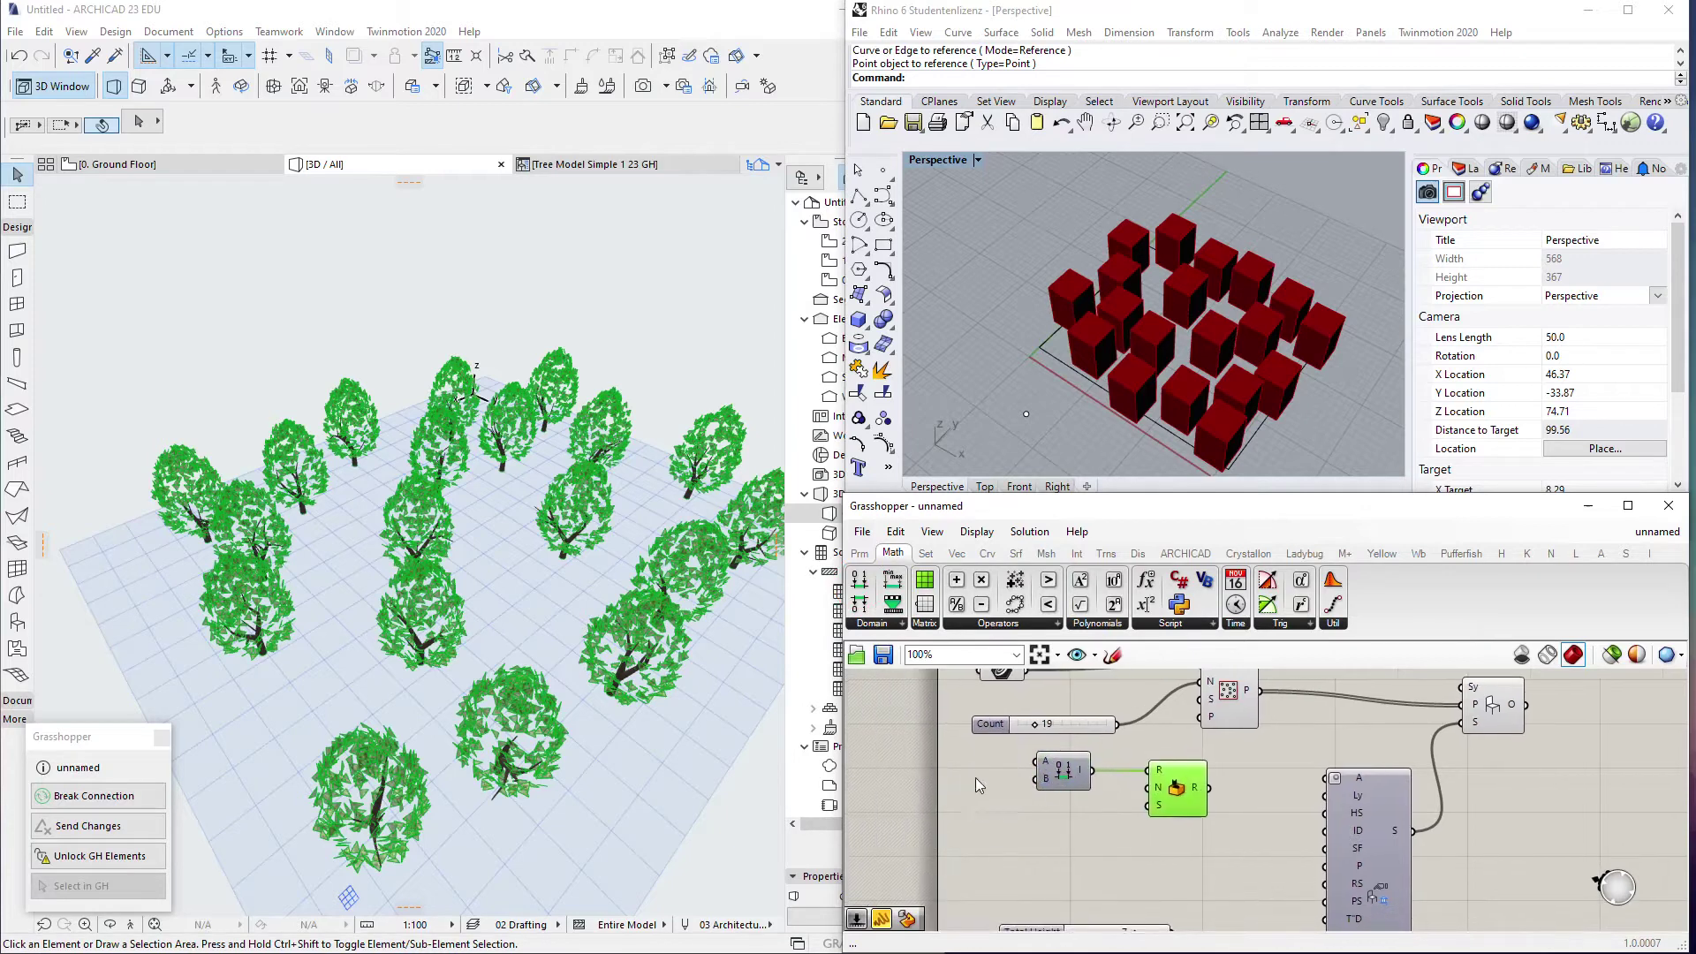
- Add the 0 to 95 domain sliders and a Random component with count 19 for tree rotation
key("0")
key("Return")
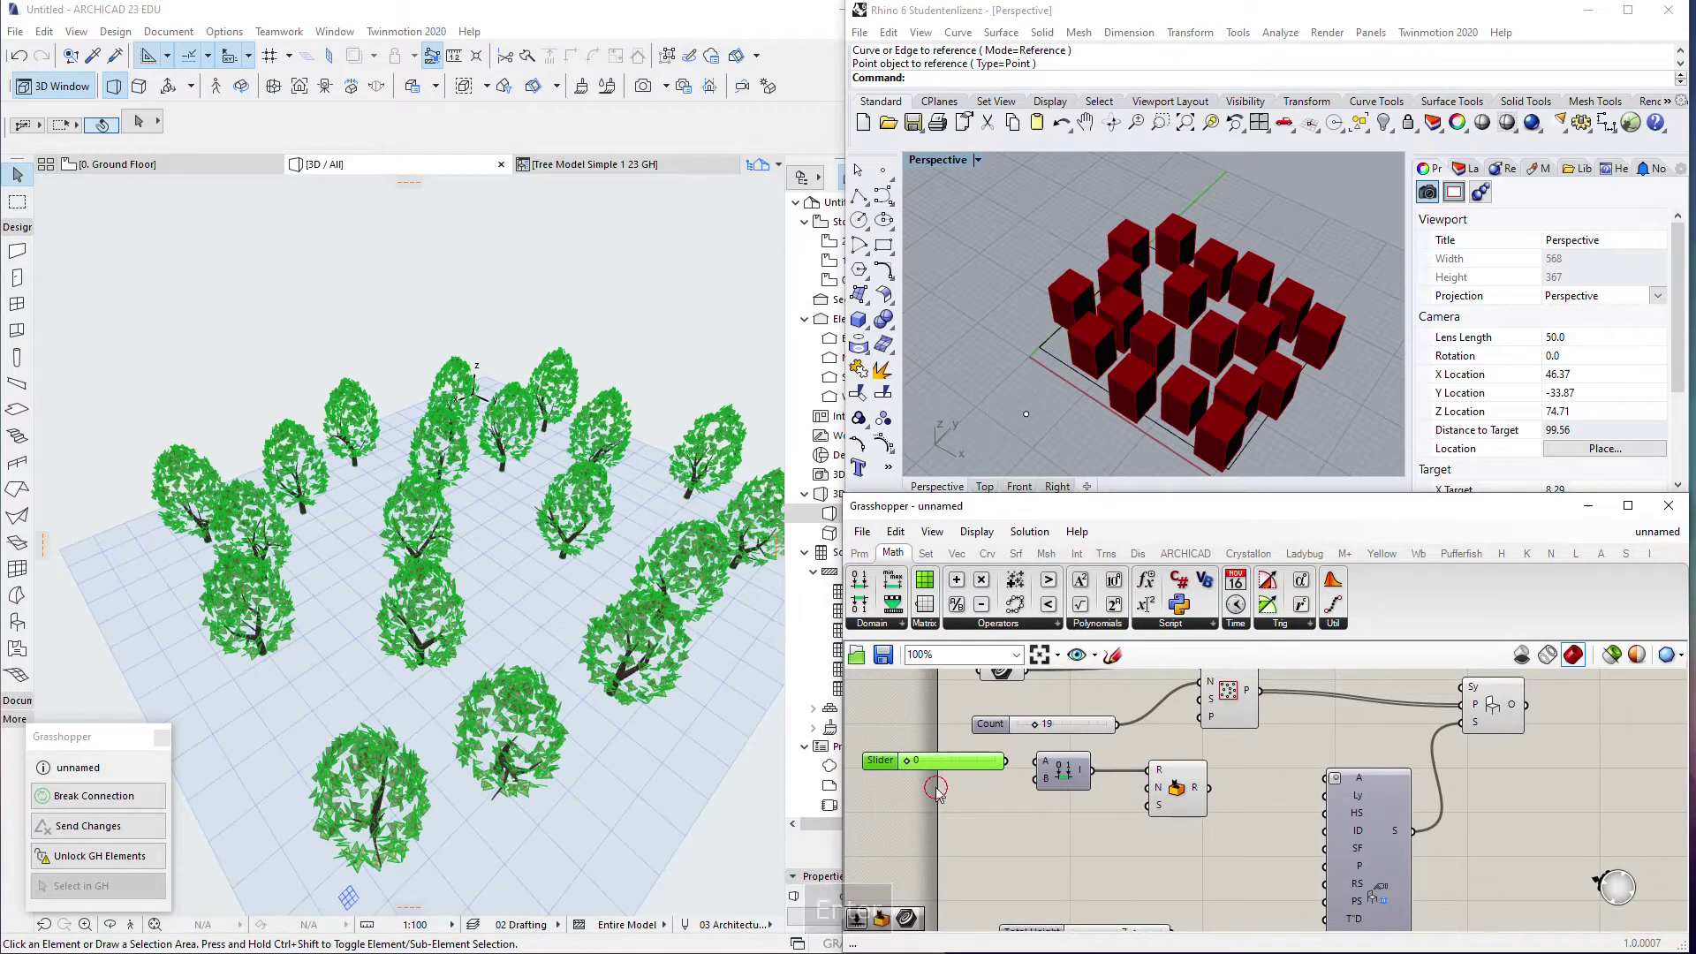
key("Return")
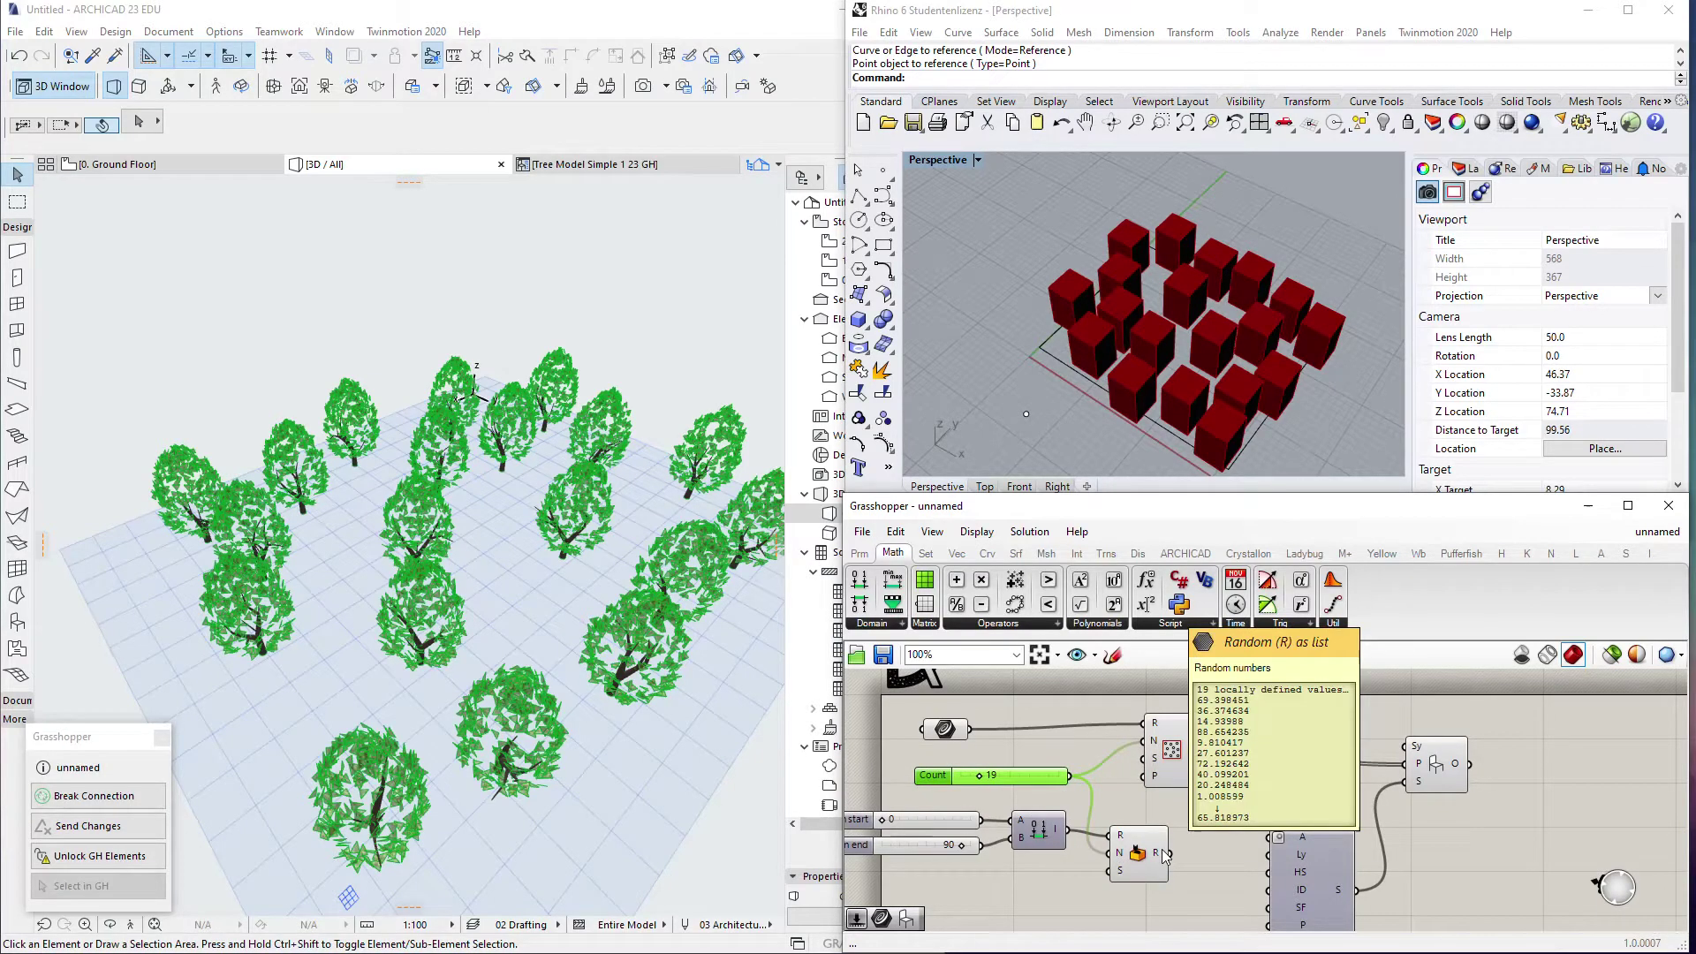
left_click(1183, 850)
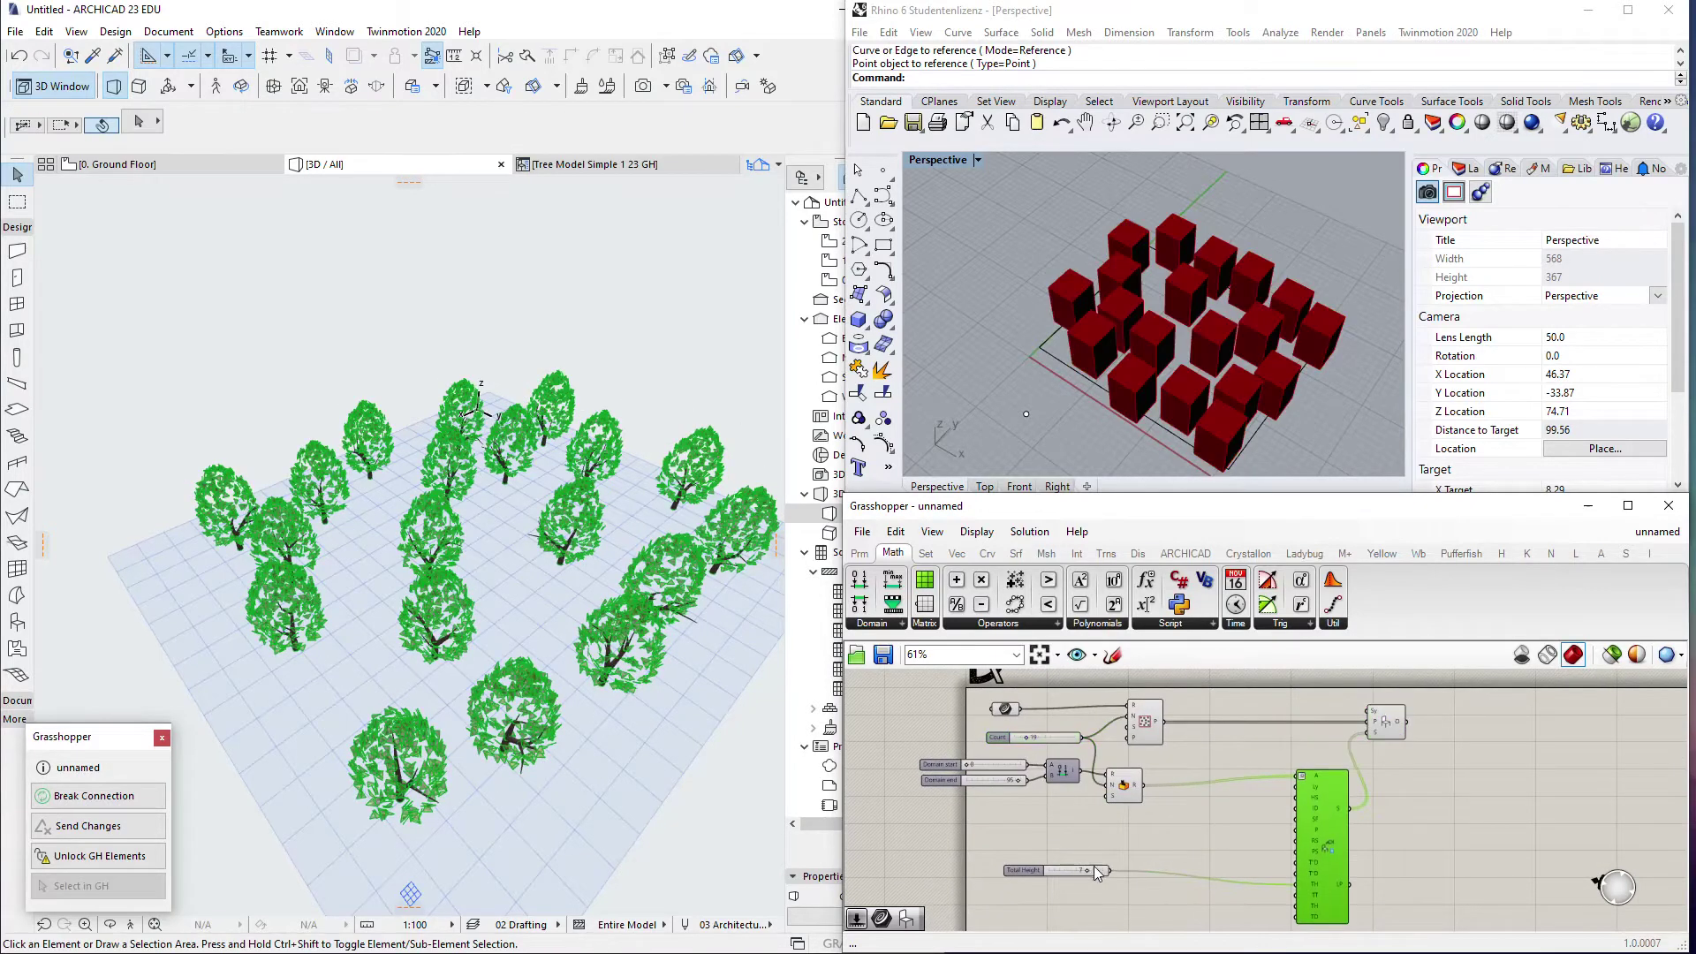
- Extract a Tree 'X' Diameter number slider from the tree component's diameter input and set it to 9
left_click_drag(1060, 882, 1107, 900)
right_click(1261, 876)
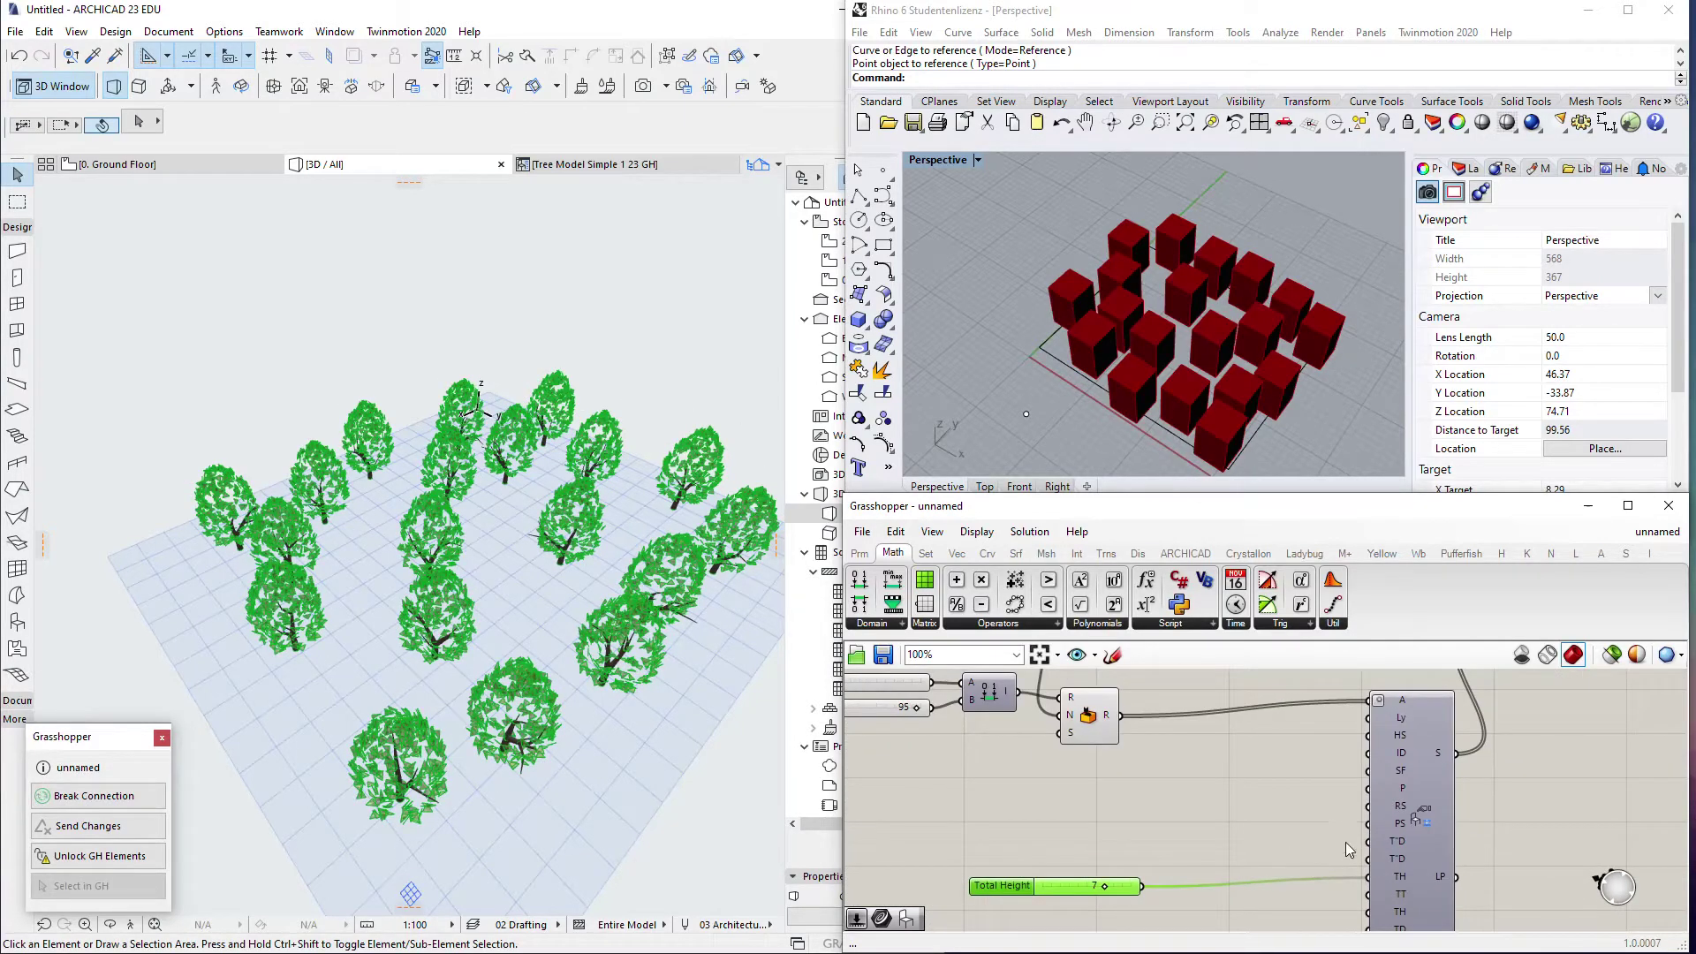
left_click(1248, 886)
left_click(1113, 870)
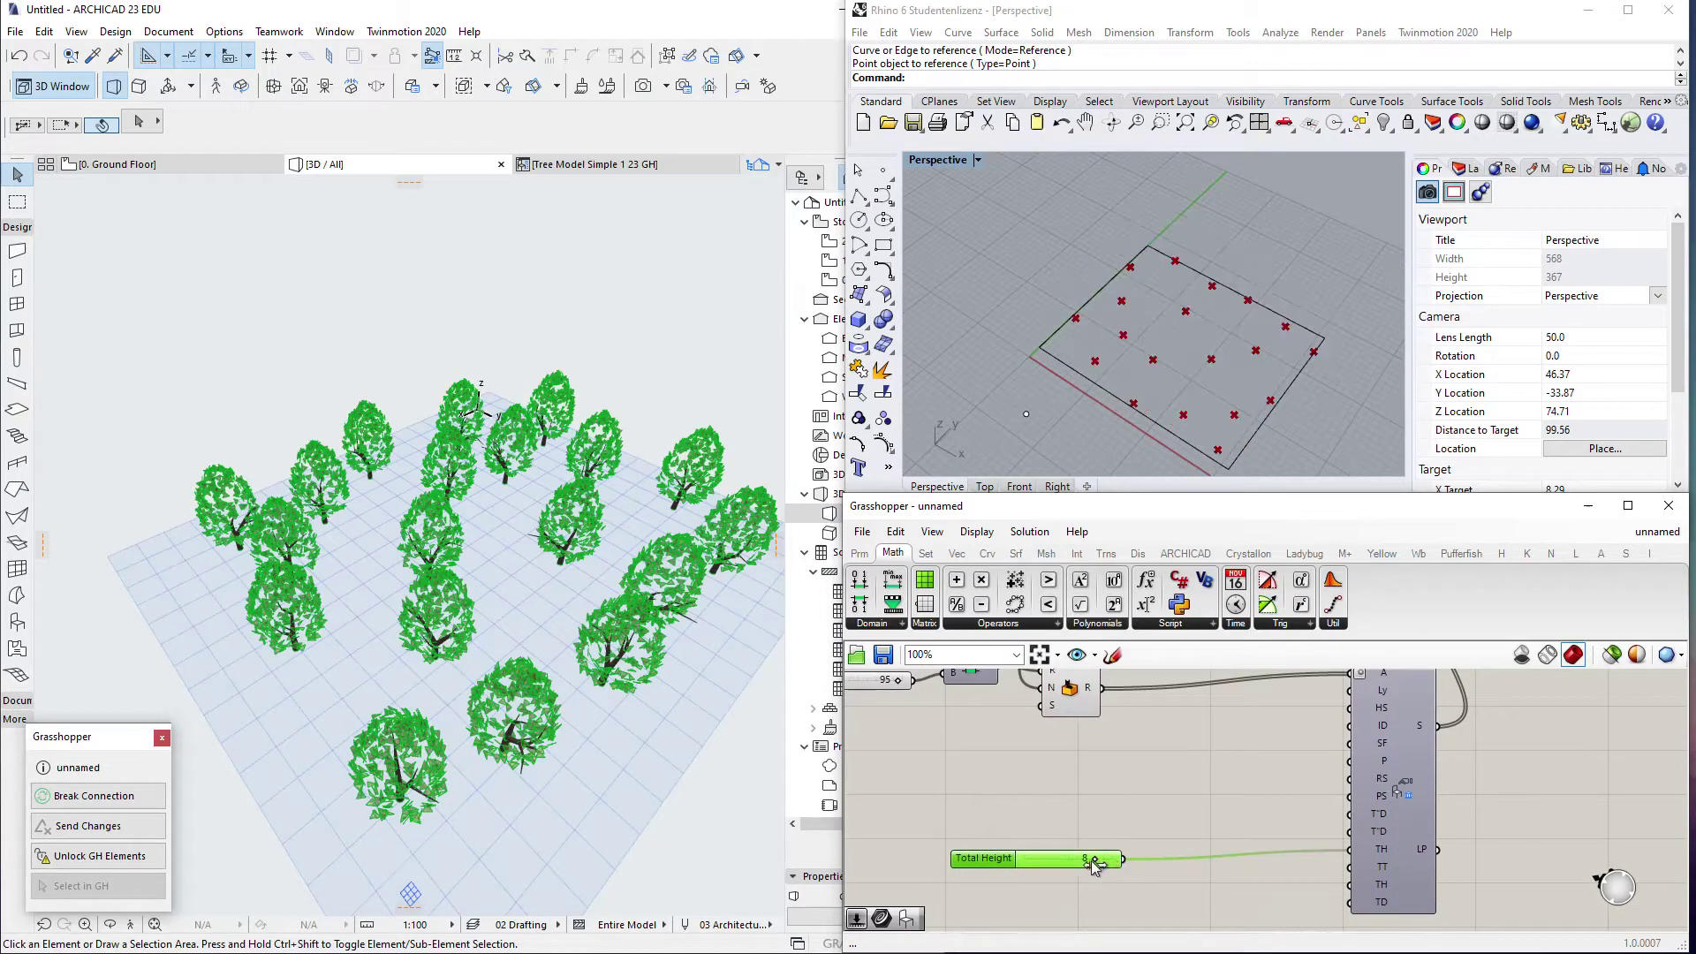
left_click(1100, 869)
right_click(1234, 866)
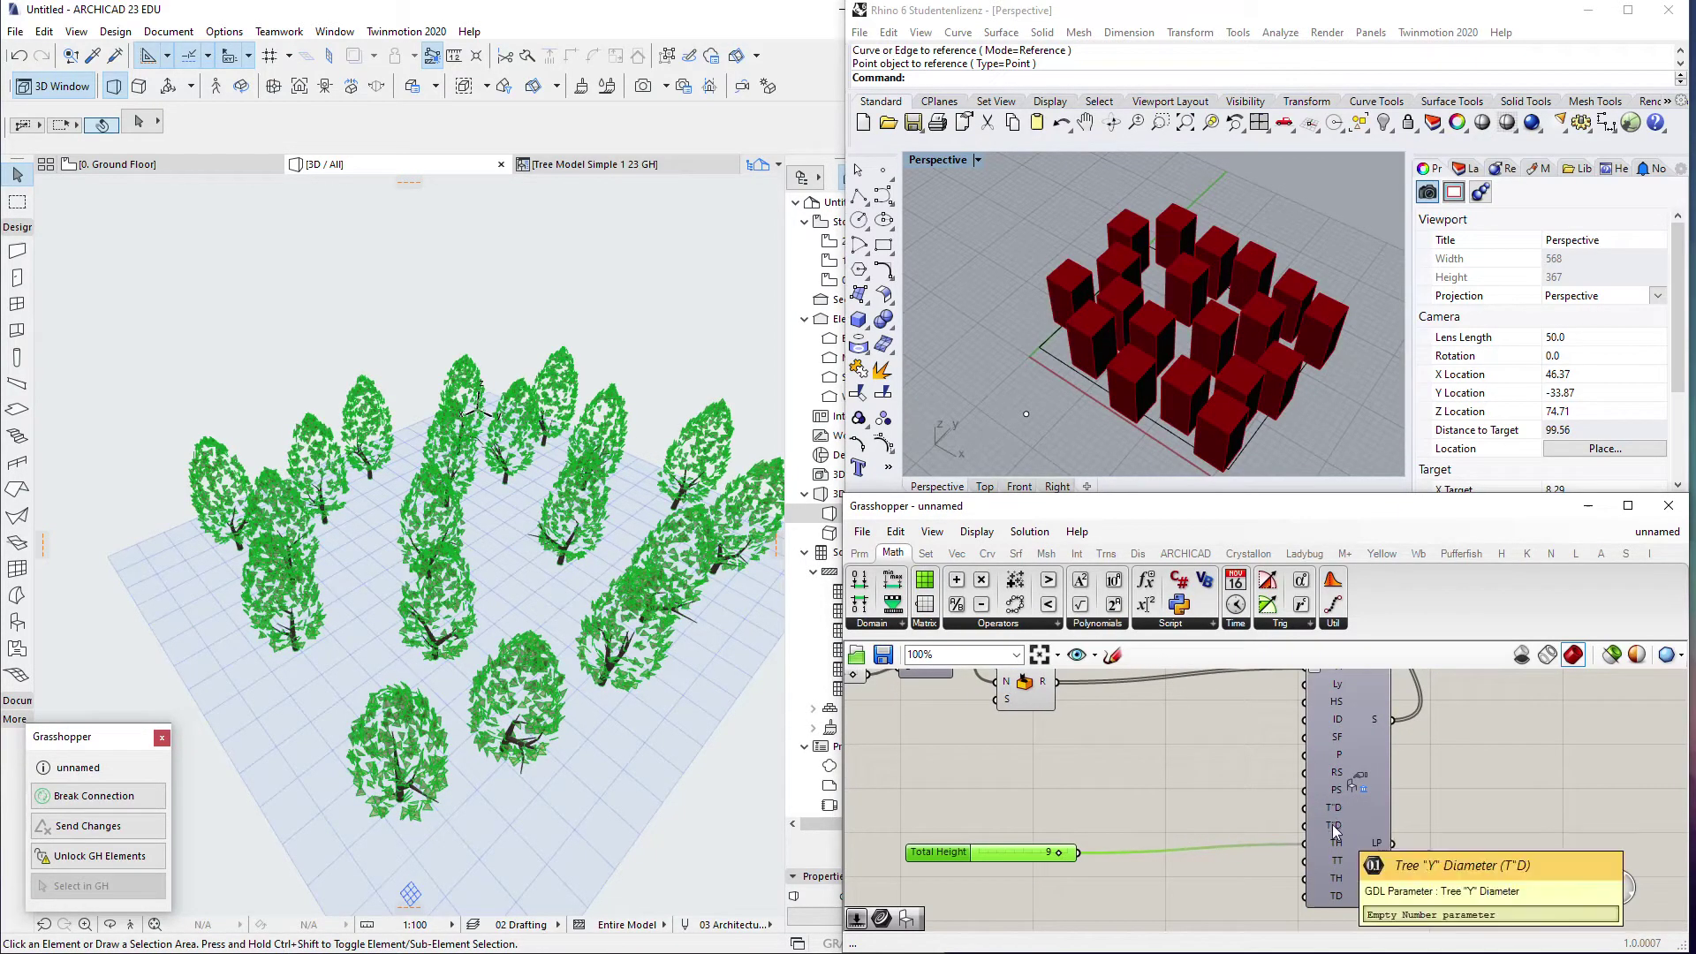
left_click(1019, 859)
key("ctrl+c")
key("ctrl+v")
left_click(1041, 823)
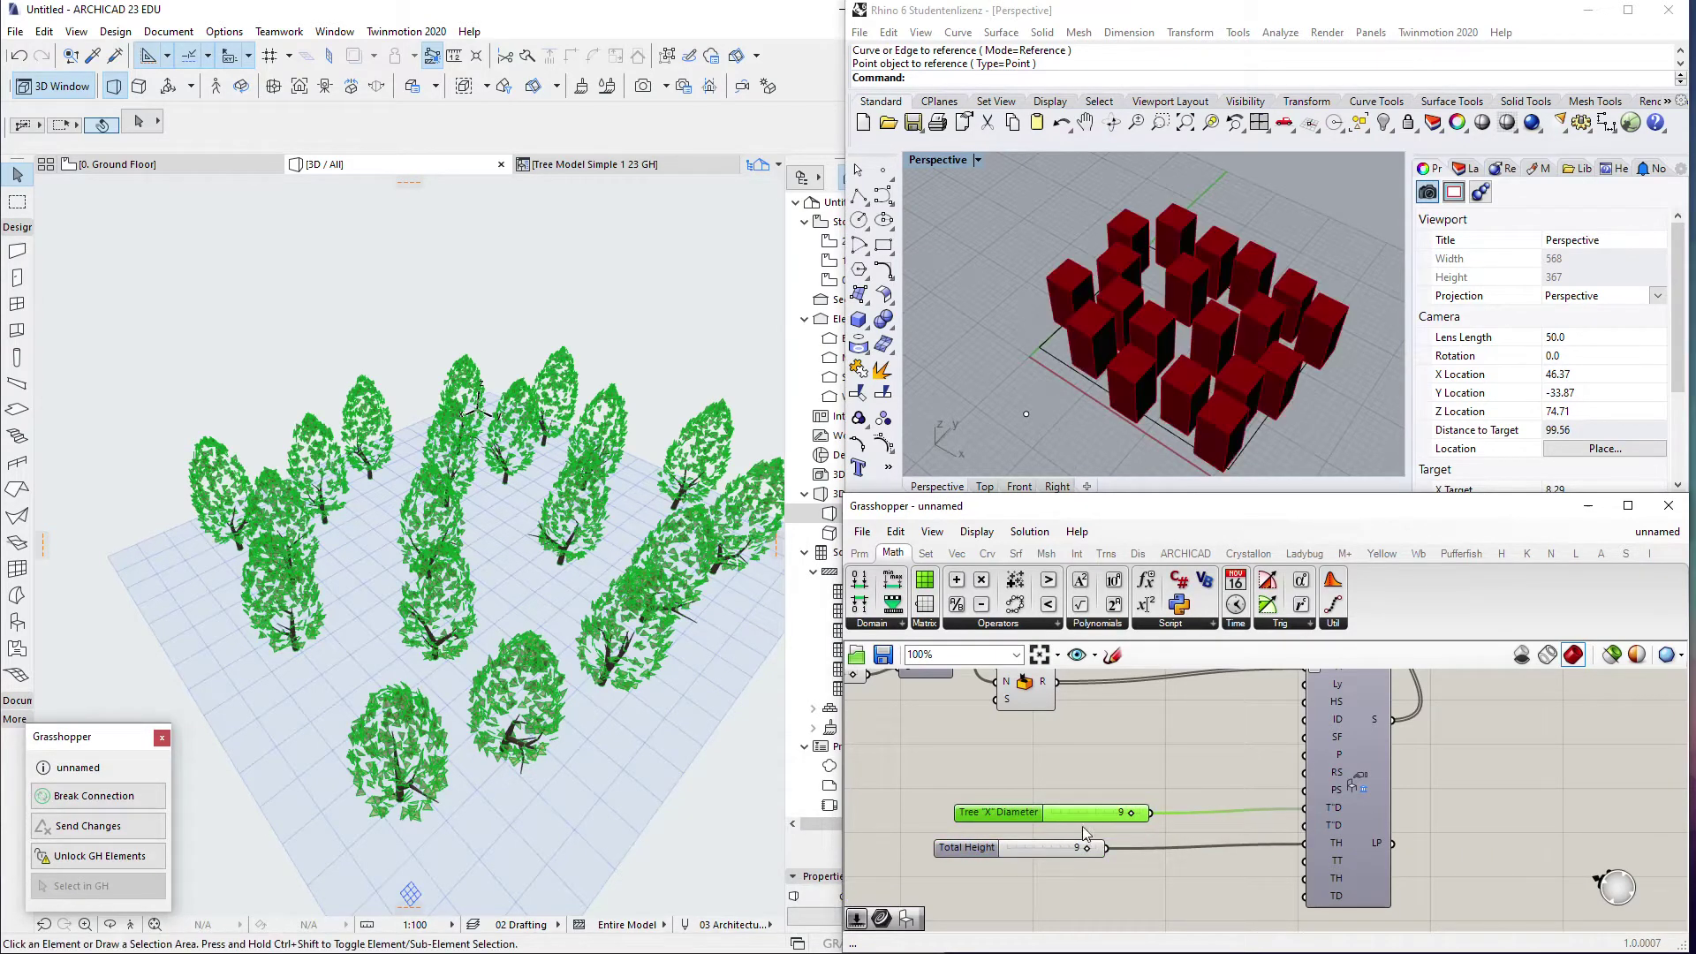
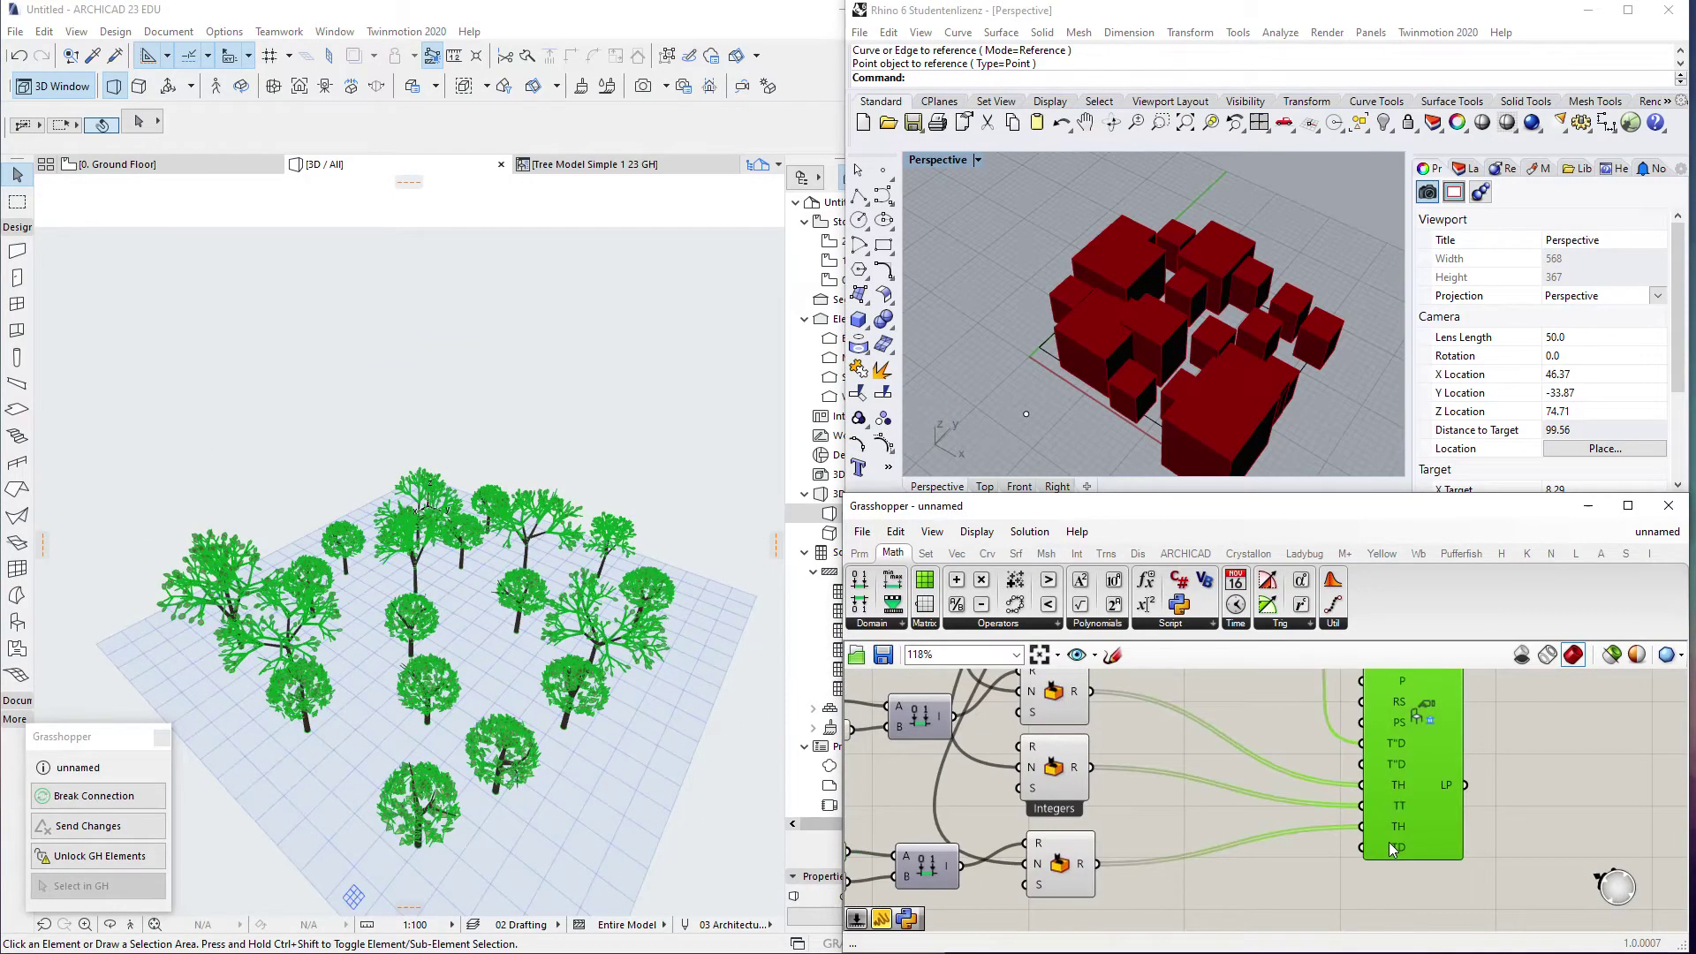
- Copy the domain sliders and set new Domain start 2.7 and Domain end 3.7 sliders for trunk height
left_click(1168, 888)
left_click_drag(1337, 859, 1025, 785)
key("ctrl+c")
key("ctrl+v")
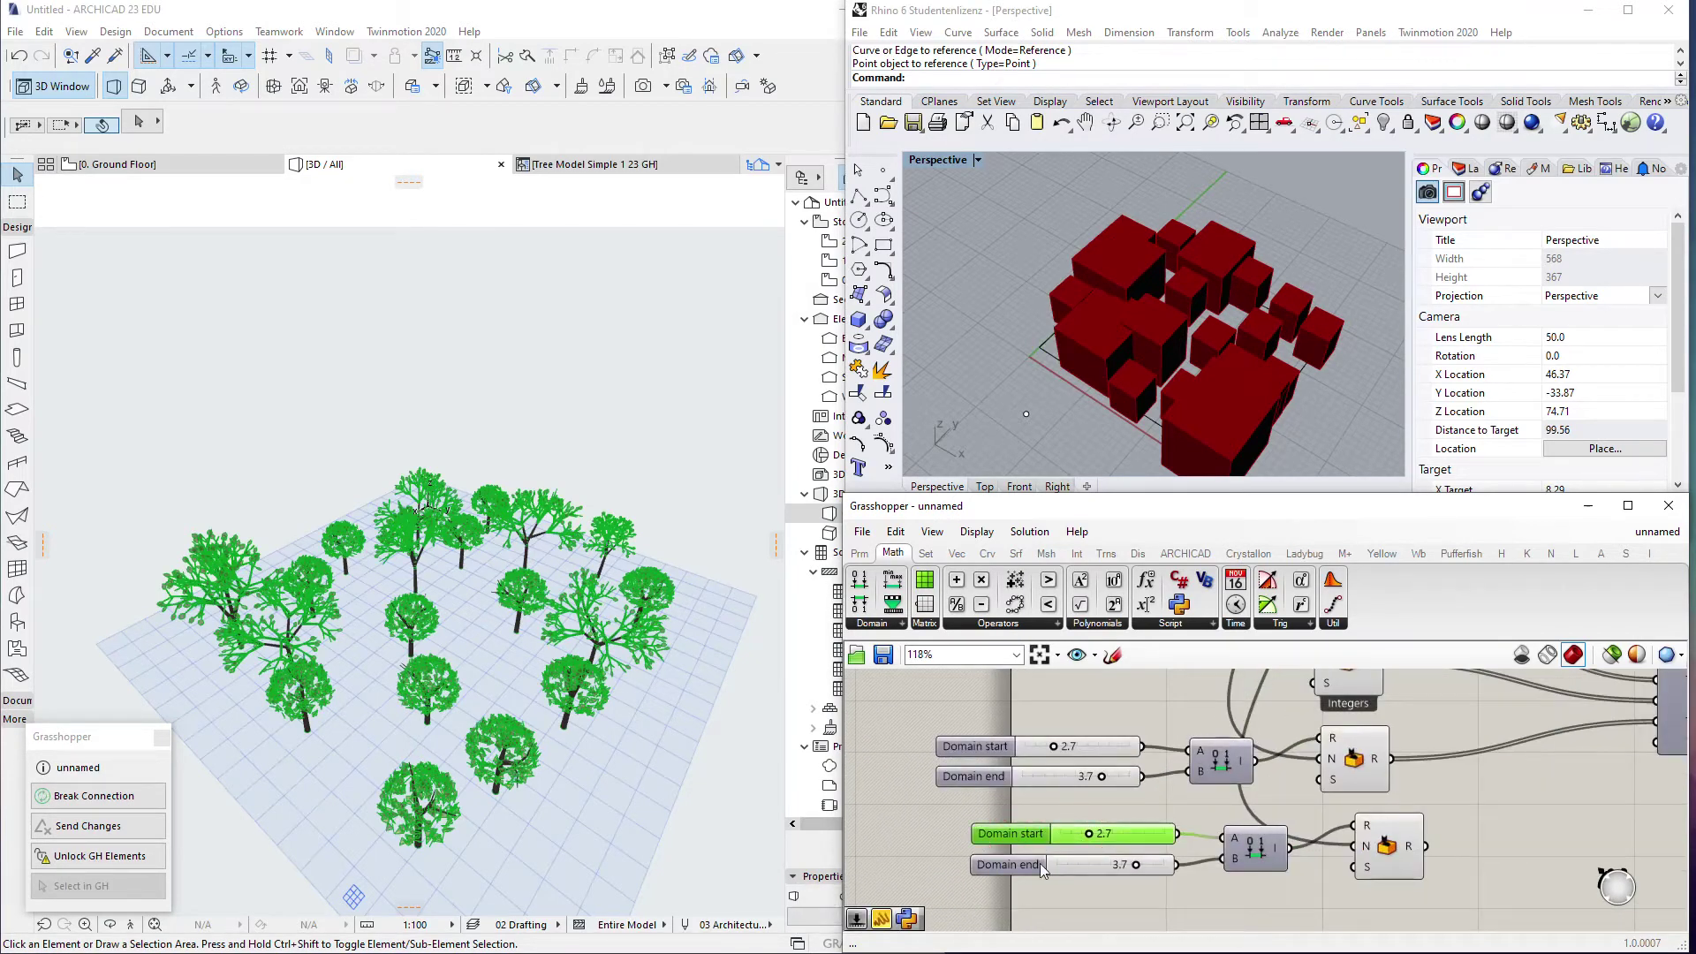
key("Delete")
key("0")
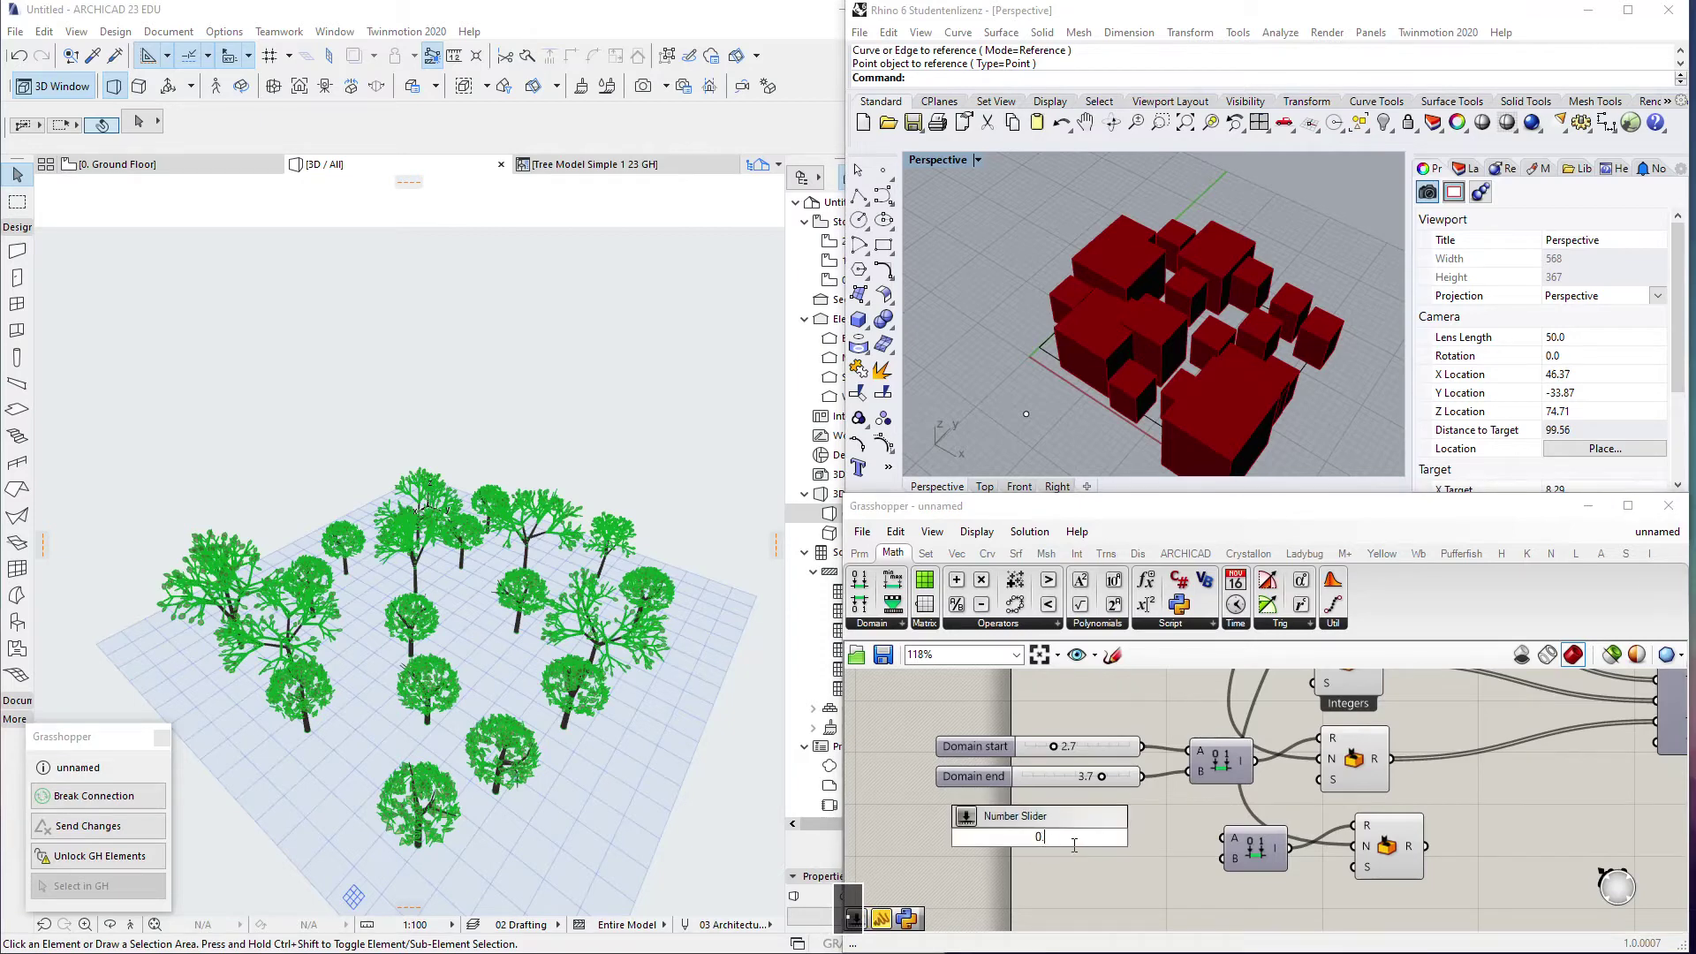
key("5")
key("BackSpace")
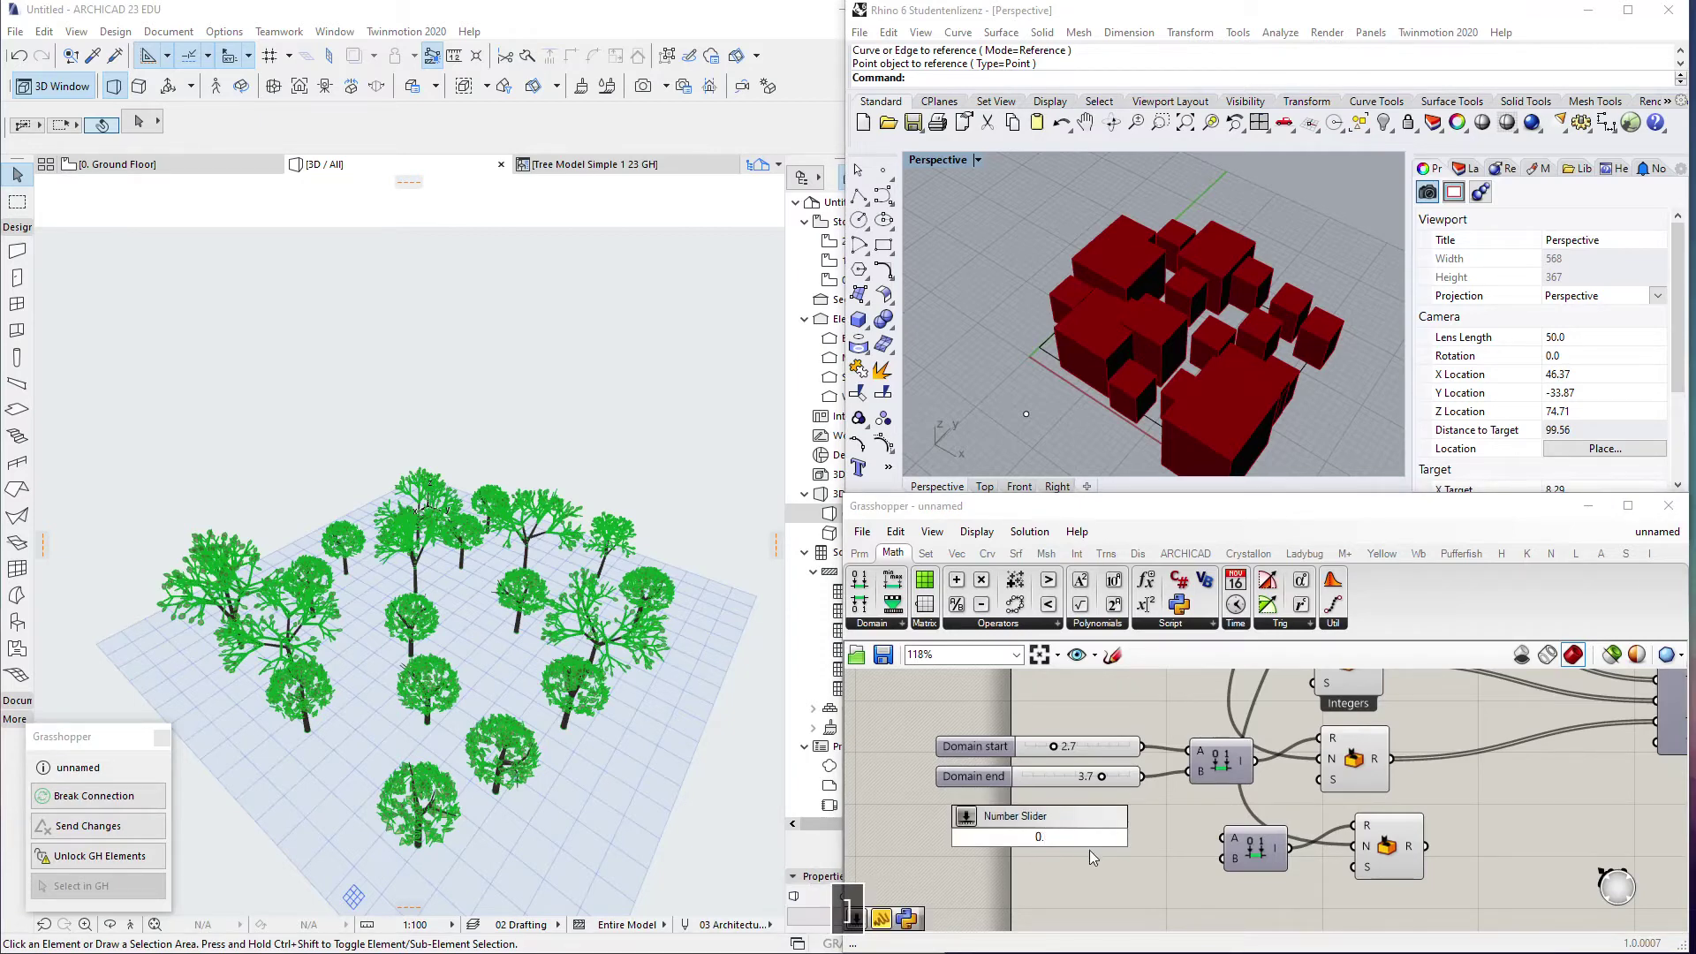
key("5")
key("Return")
key("0")
key("5")
key("Return")
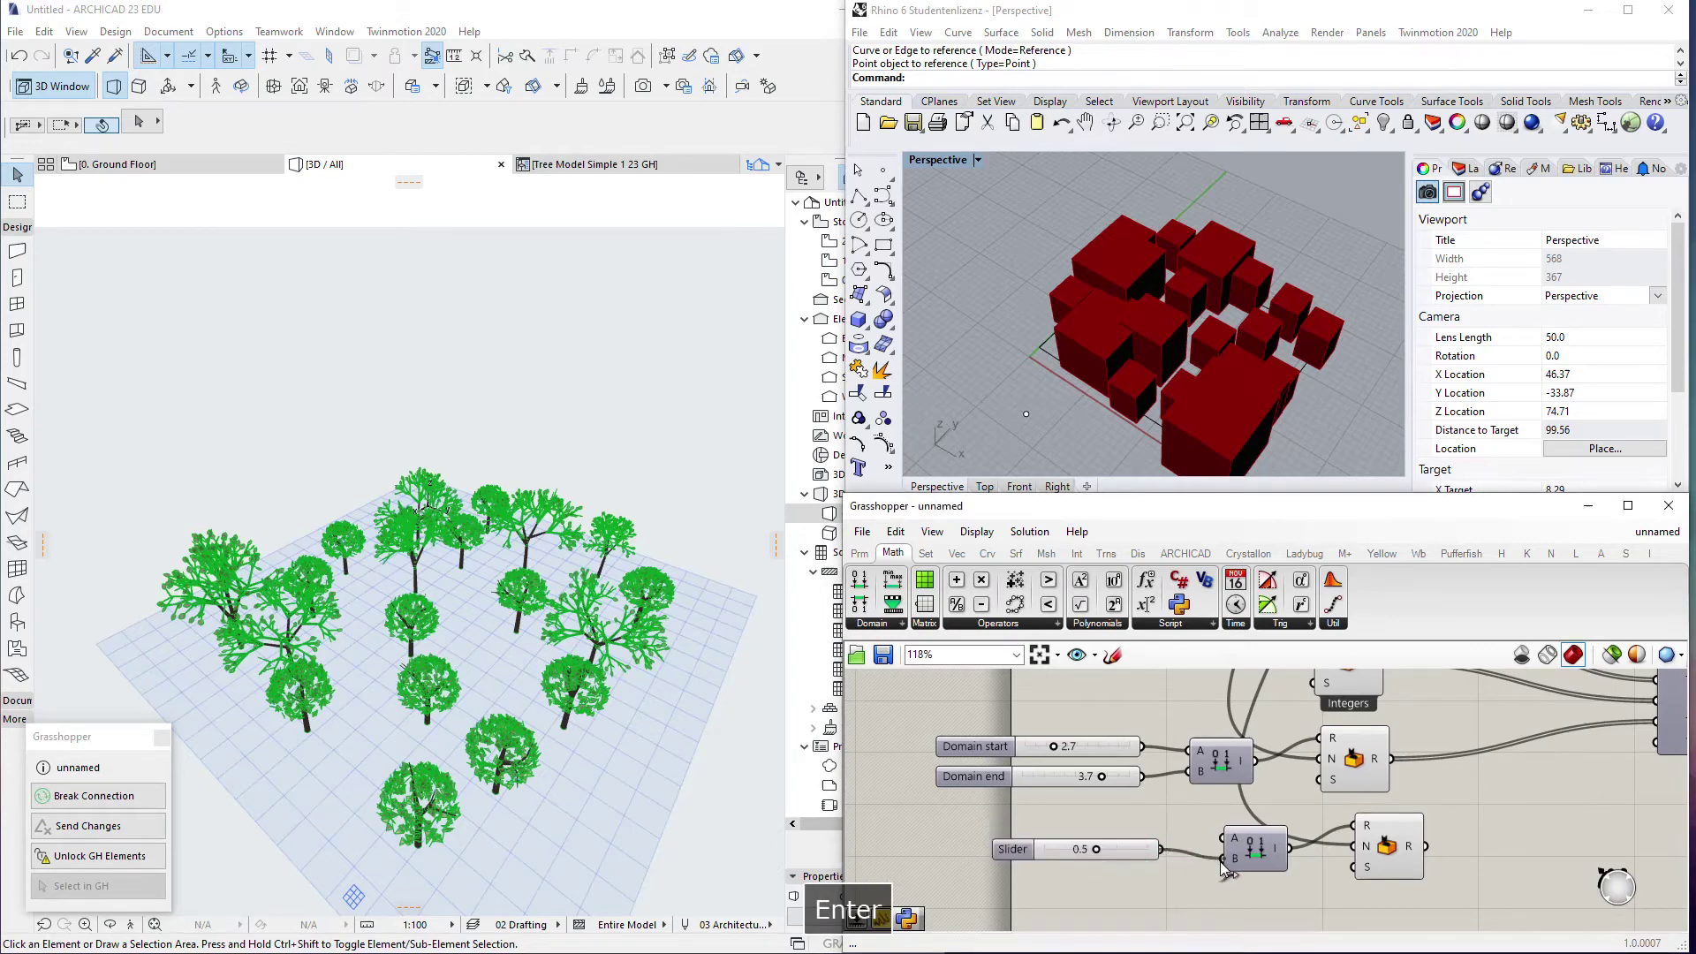
left_click(1152, 884)
- Duplicate Construct Domain and Random and wire their output into the tree component's trunk height input
key("ctrl+c")
key("ctrl+v")
left_click(1153, 844)
left_click(1063, 851)
left_click(1114, 875)
left_click(1206, 848)
left_click(1242, 843)
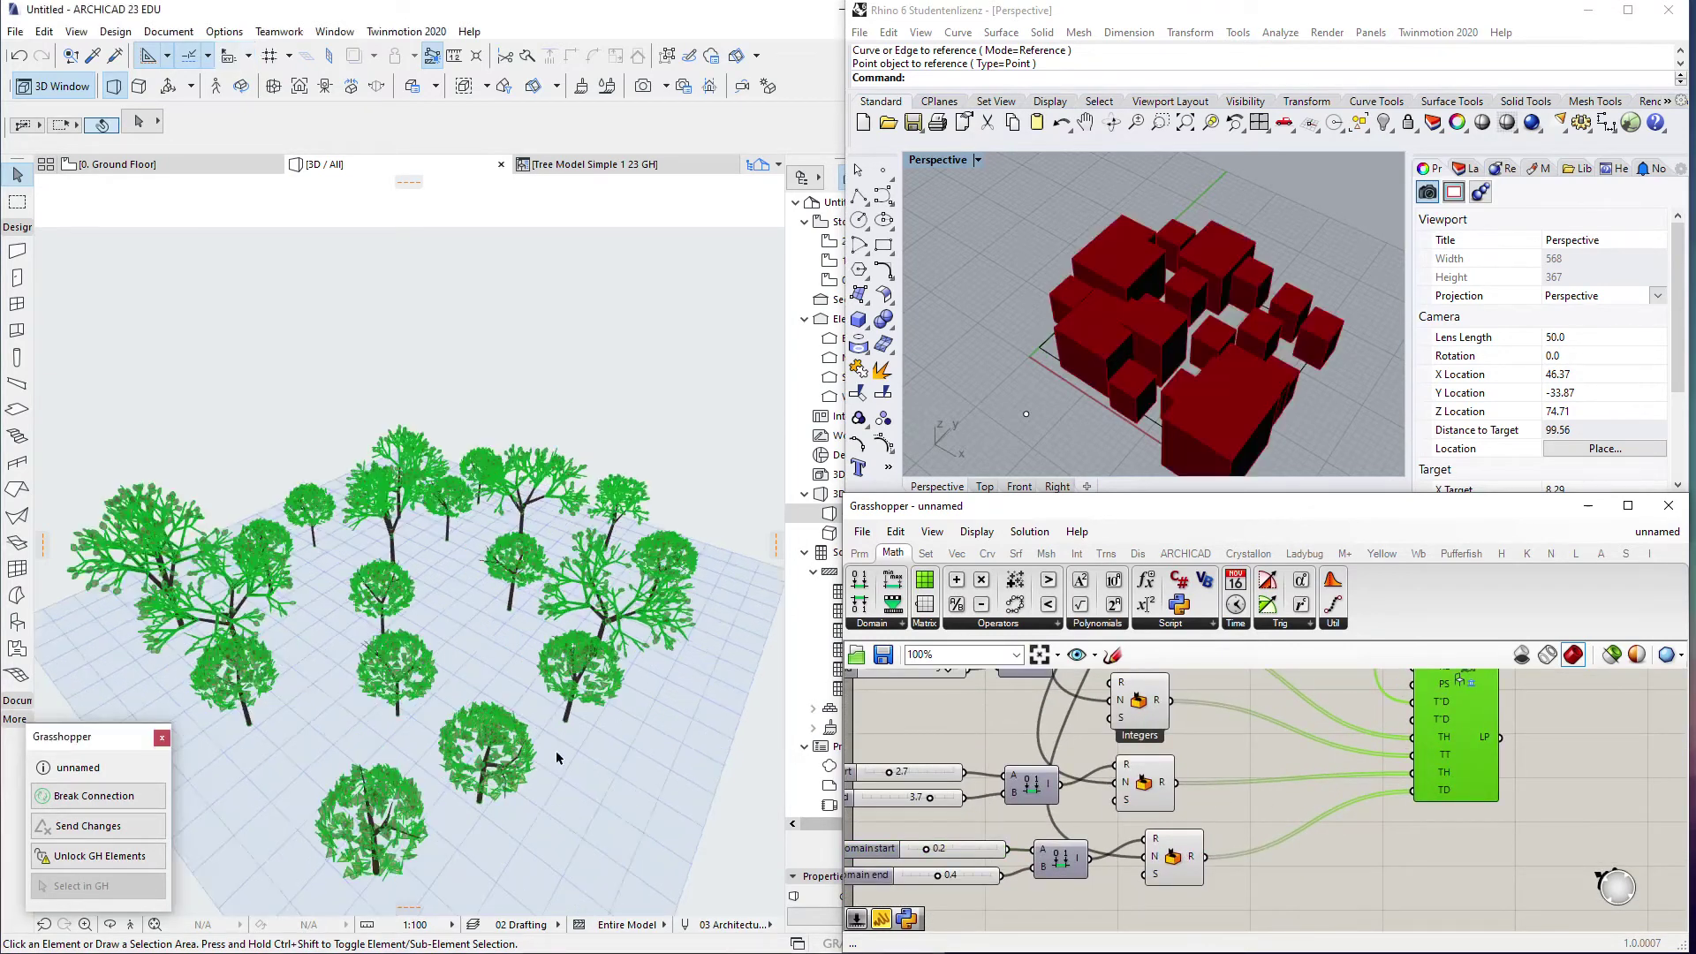
- Raise the Populate 2D point count so many more randomly placed trees fill the site
left_click(1082, 879)
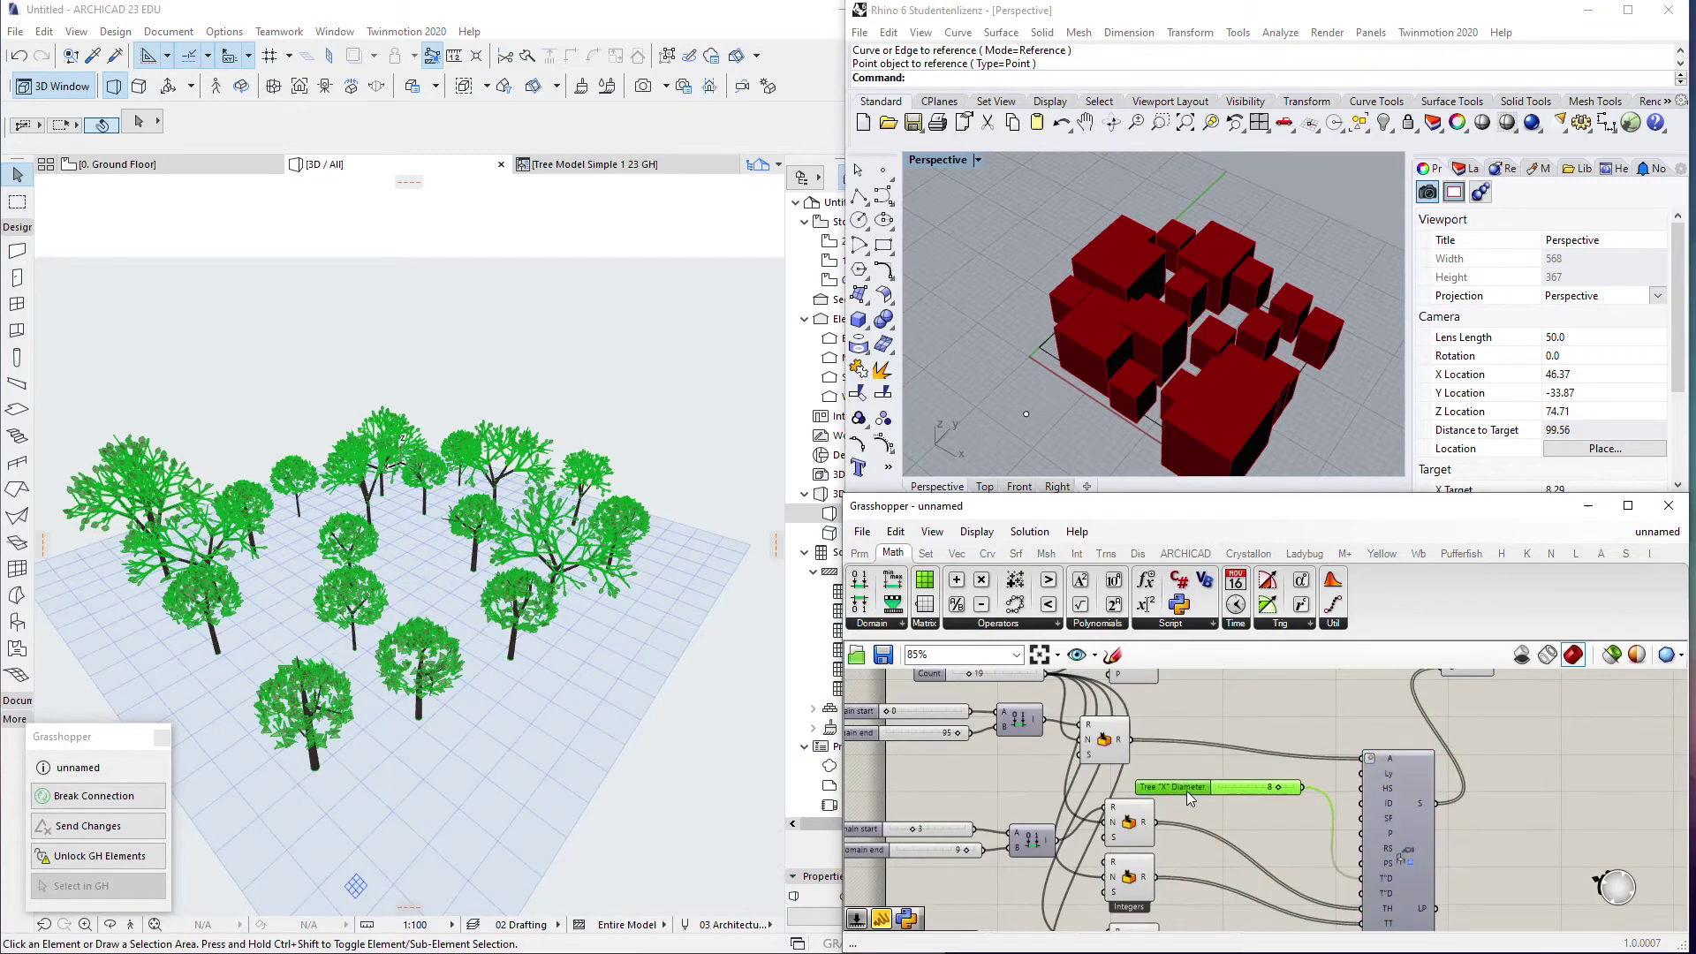
key("Delete")
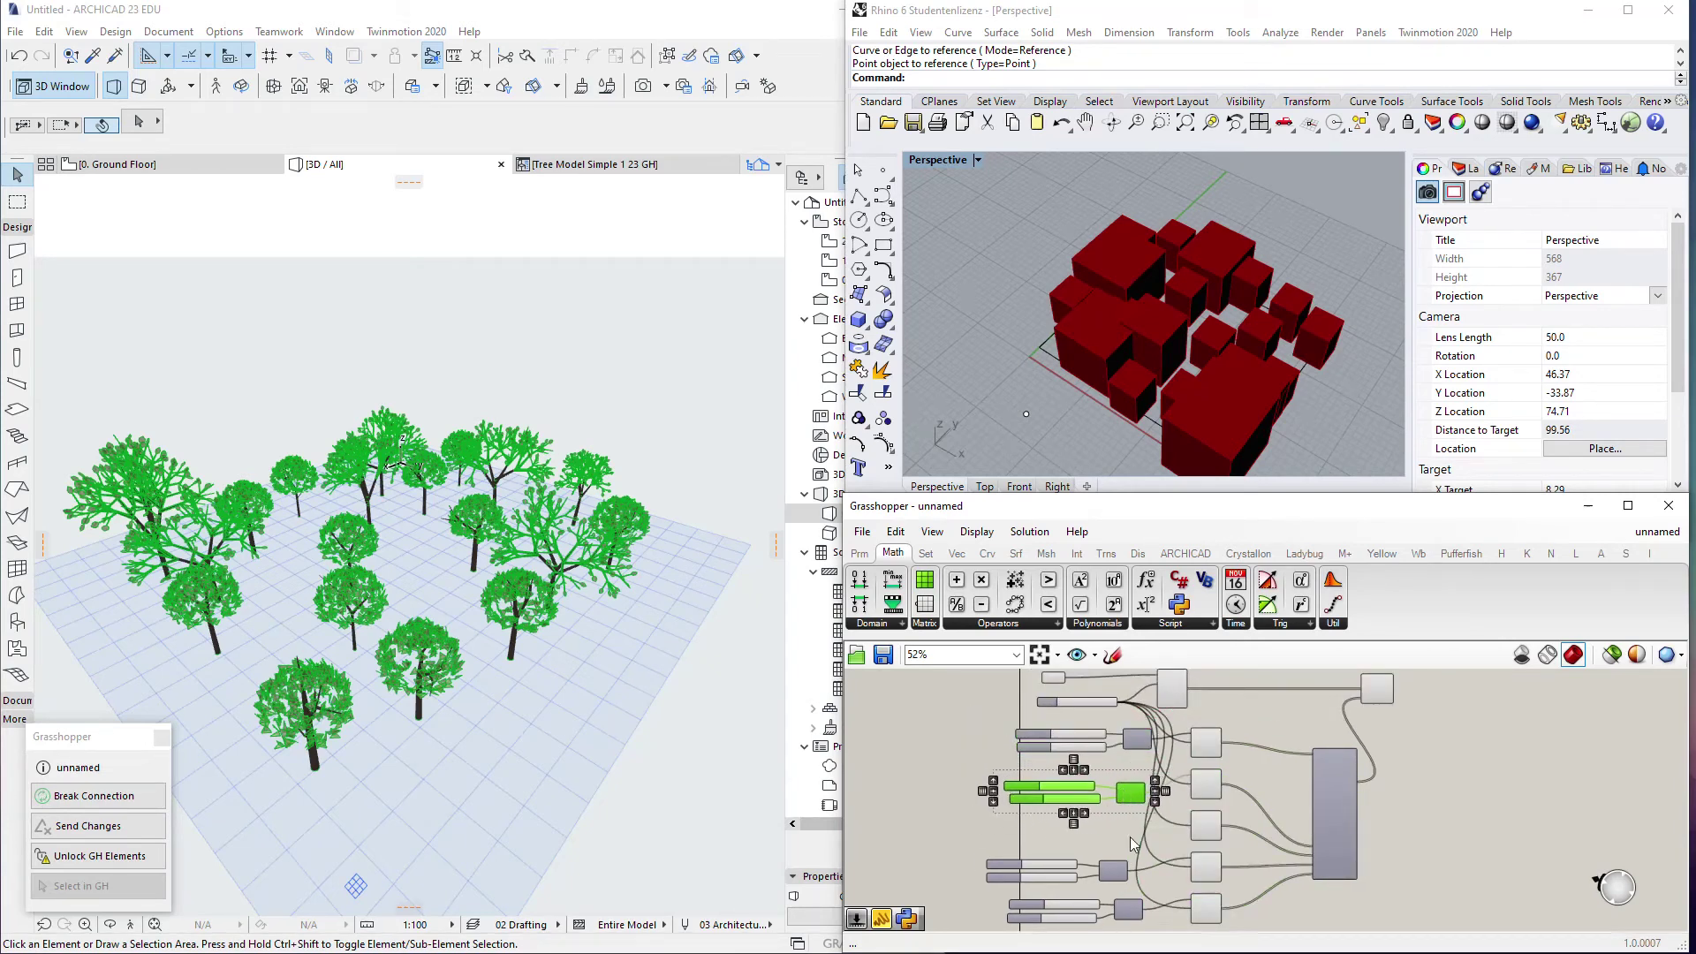
left_click(1081, 874)
left_click(1131, 858)
left_click(1139, 856)
left_click(1150, 895)
left_click(1137, 911)
scroll("up", 3)
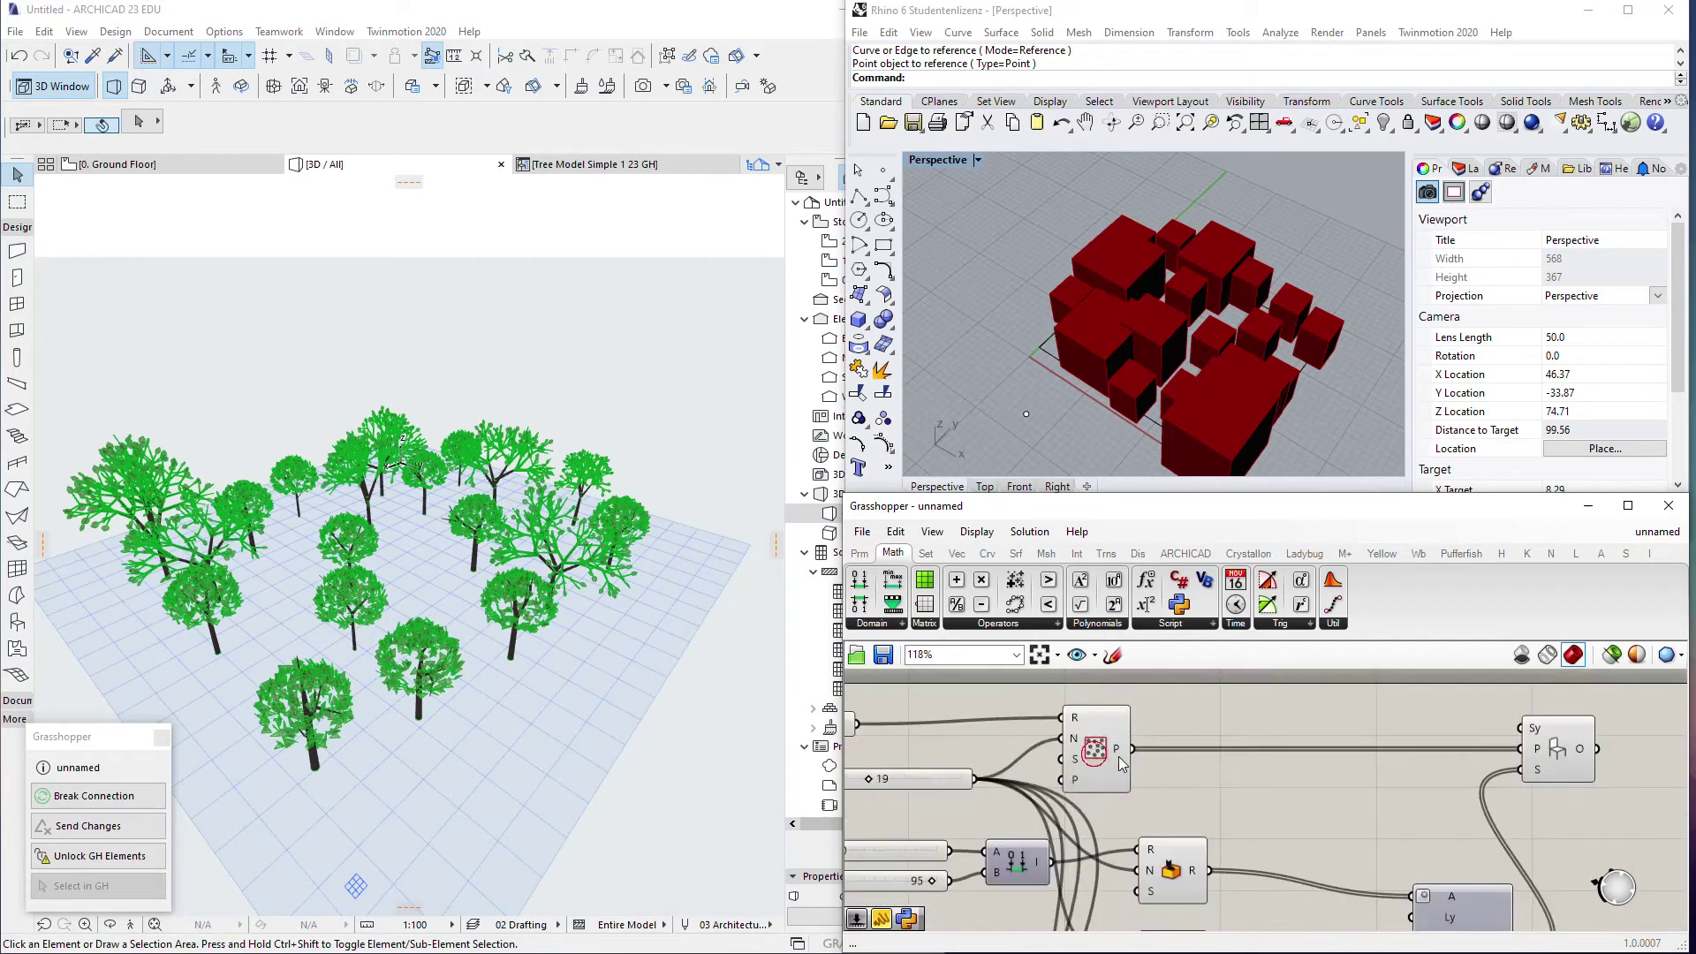